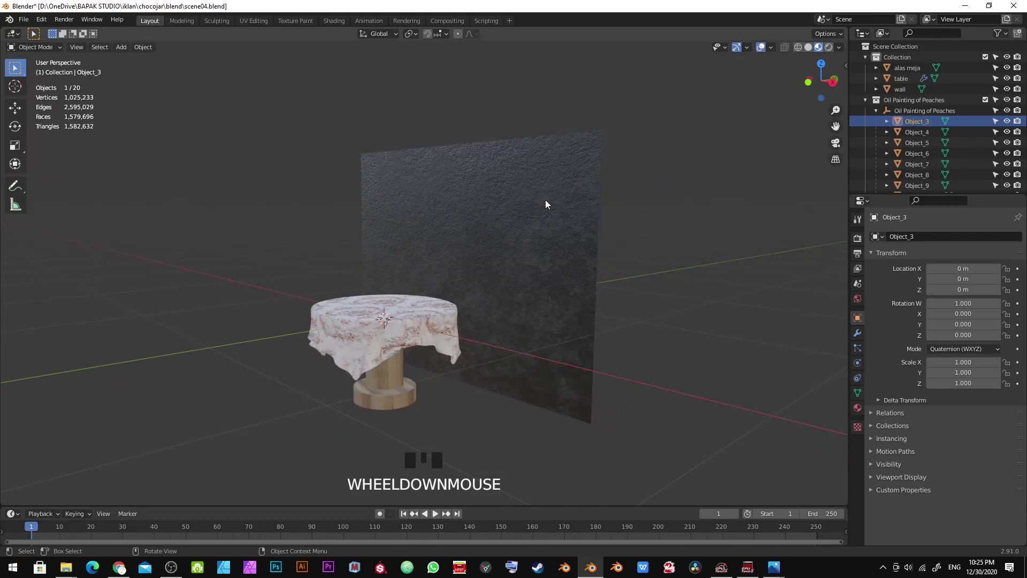
- Frame the selected painting part up close and orbit to see the frame being clipped away
key("KP_Decimal")
scroll("up", 3)
scroll("down", 3)
left_click_drag(492, 251, 525, 223)
scroll("up", 3)
left_click_drag(528, 225, 544, 168)
- Show the sidebar's View settings so Clip Start can be lowered to 0.001 m
key("n")
scroll("down", 3)
scroll("up", 3)
scroll("down", 3)
left_click_drag(530, 201, 578, 184)
scroll("up", 3)
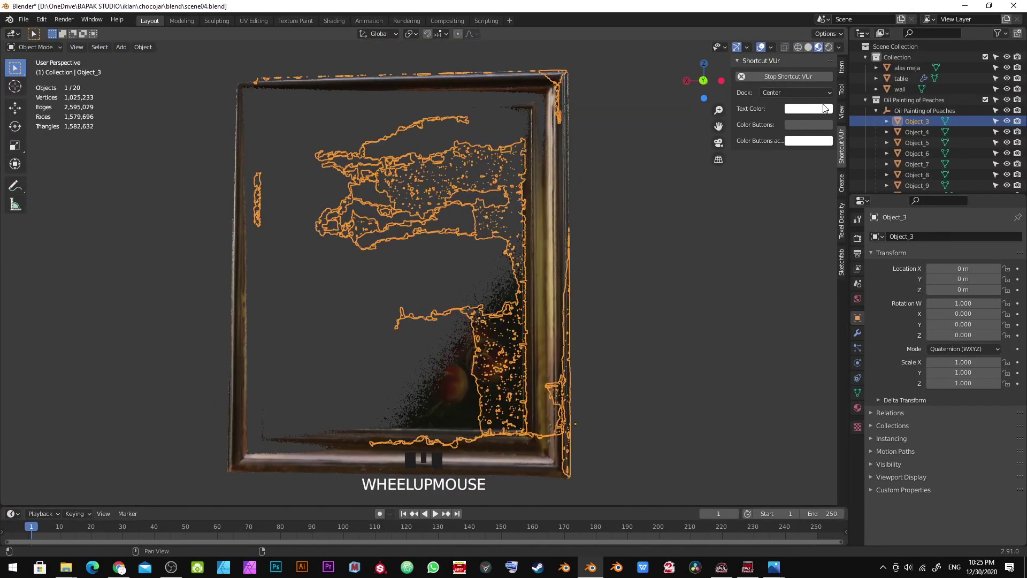
left_click(844, 113)
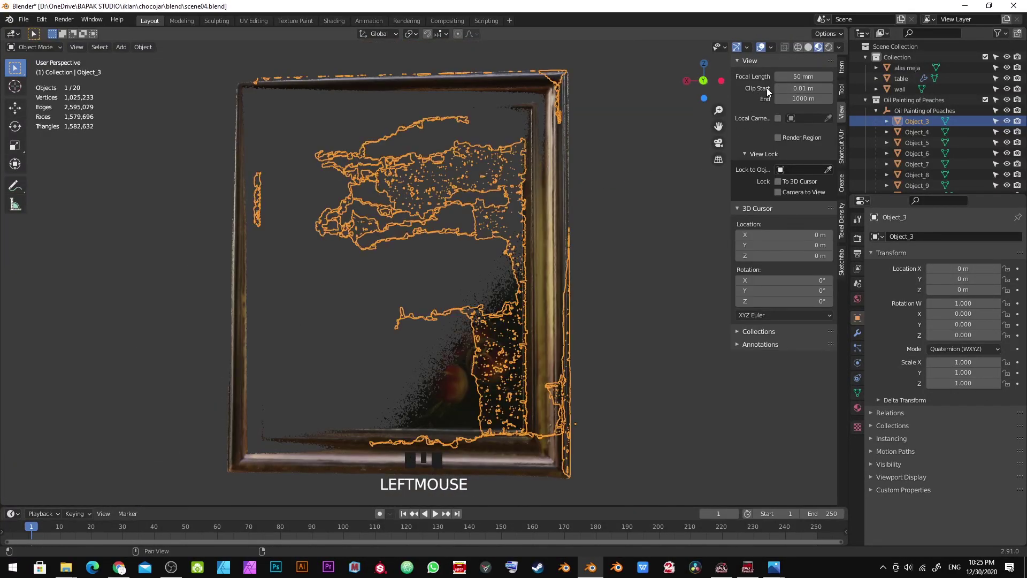
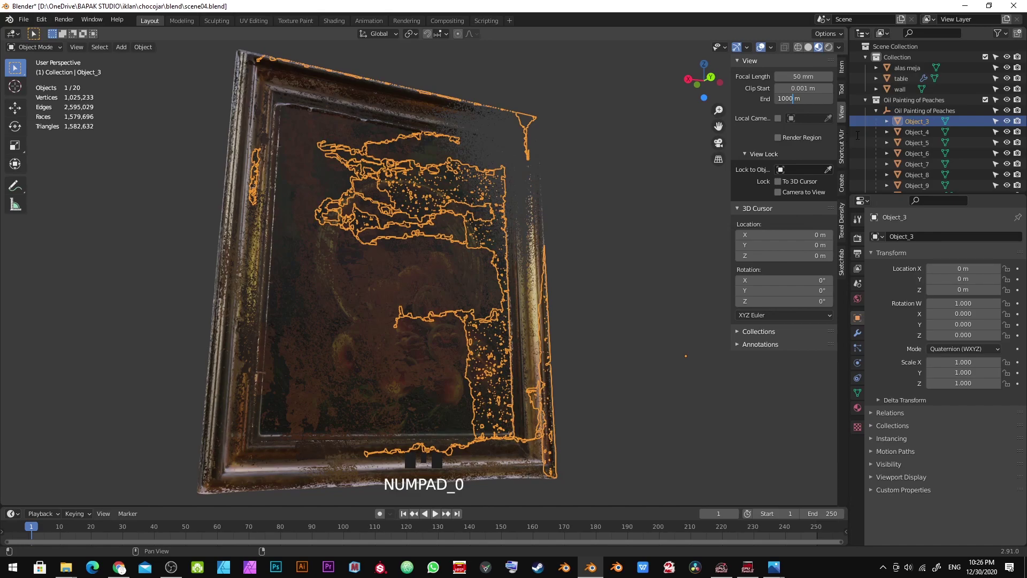
- Confirm Clip End at 100000 m and check the painting frame now shows intact
key("Return")
scroll("down", 3)
left_click_drag(384, 240, 508, 299)
scroll("up", 3)
left_click_drag(519, 290, 914, 143)
scroll("down", 3)
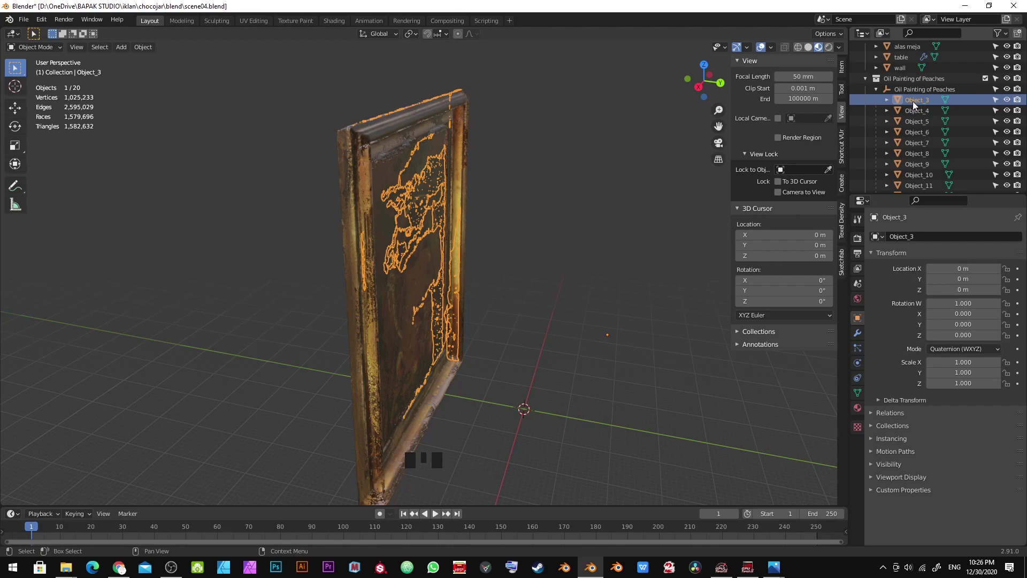
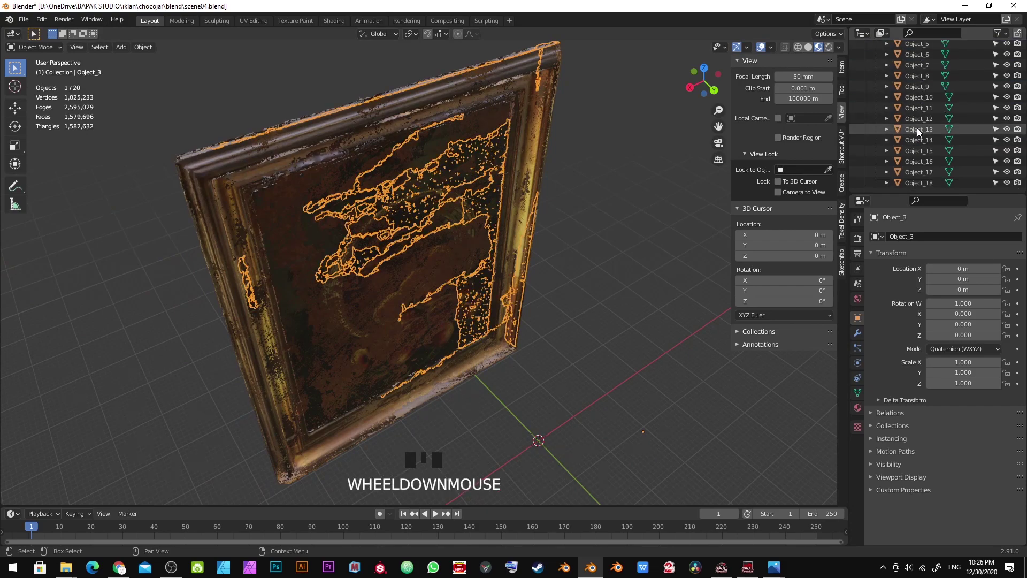
scroll("up", 3)
scroll("down", 3)
- Select Object_3 through Object_18 and join the painting's parts into a single Object_3
left_click(920, 187)
scroll("up", 3)
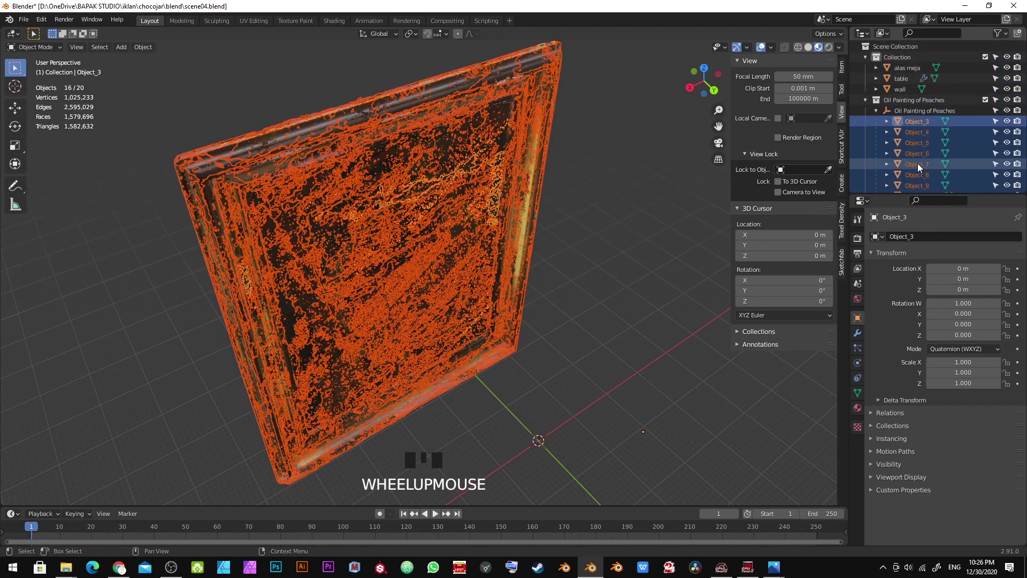
scroll("down", 3)
scroll("up", 3)
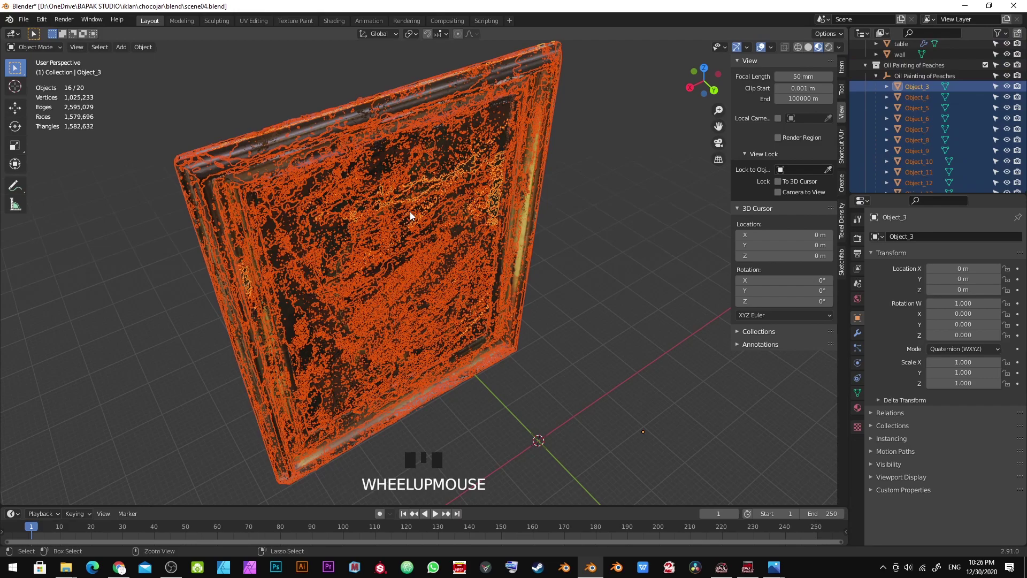
key("ctrl+j")
scroll("down", 3)
left_click_drag(427, 197, 466, 226)
scroll("up", 3)
scroll("down", 3)
left_click_drag(434, 225, 446, 257)
scroll("up", 3)
scroll("down", 3)
left_click_drag(446, 255, 450, 185)
scroll("down", 3)
scroll("up", 3)
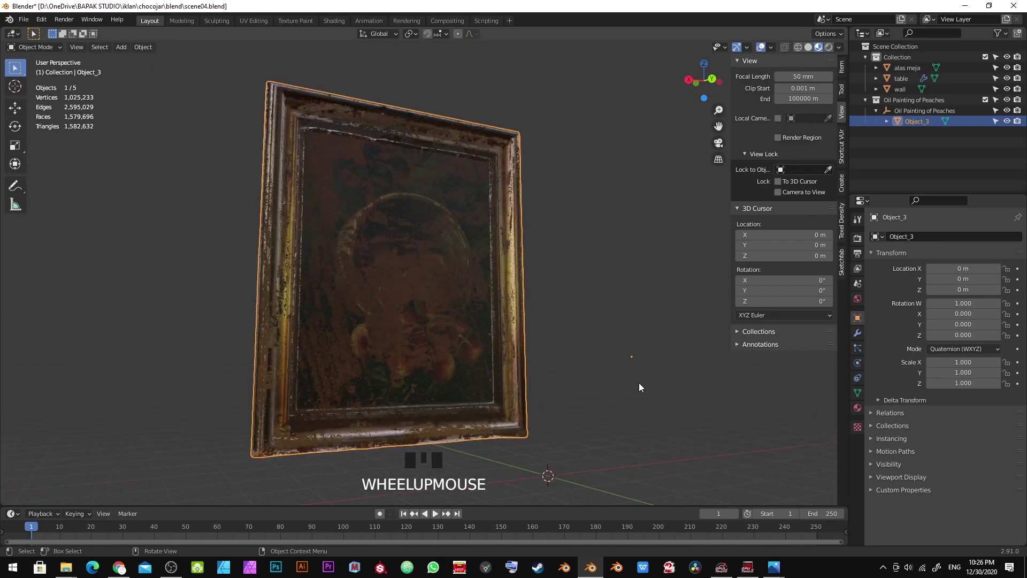
- Unparent the painting mesh Object_3 from its empty, keeping its transform
right_click(398, 236)
left_click_drag(644, 209, 569, 212)
left_click(396, 217)
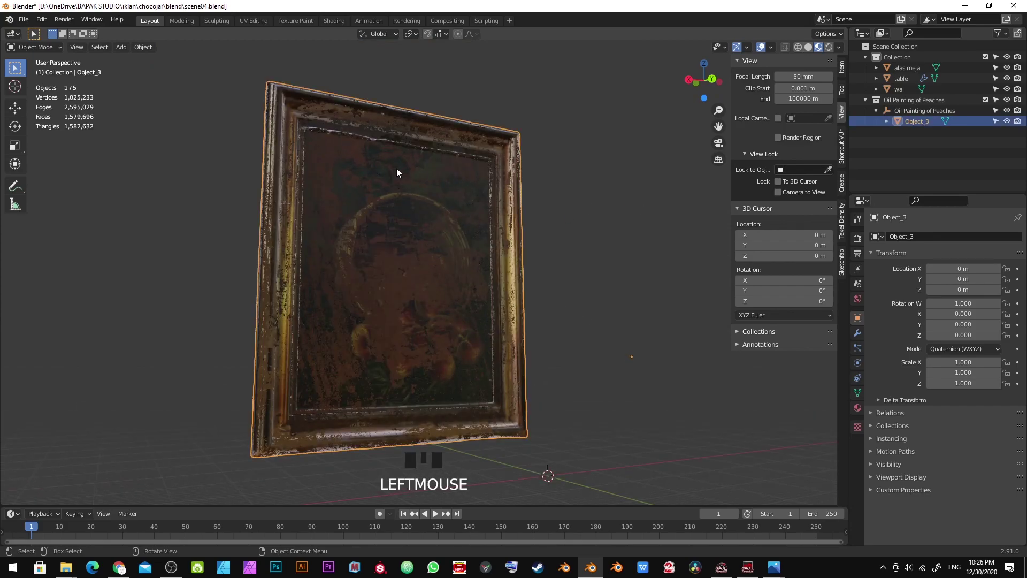
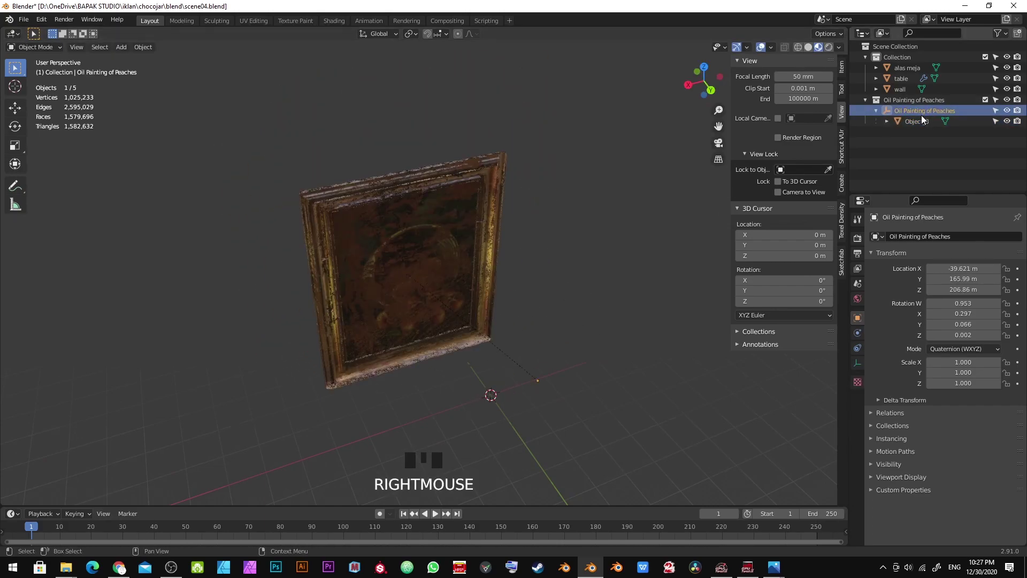
left_click(925, 120)
left_click(923, 124)
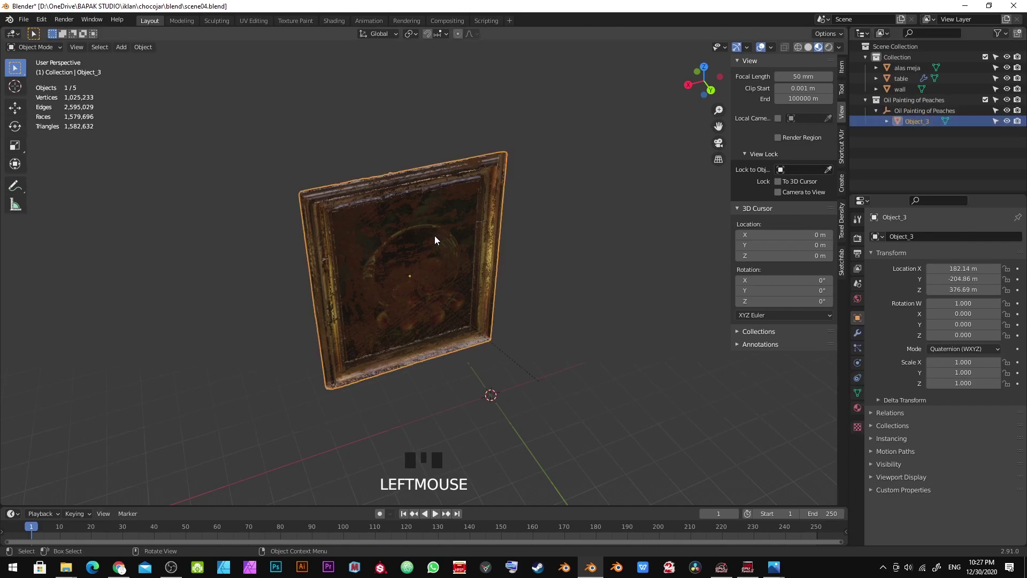
key("alt+p")
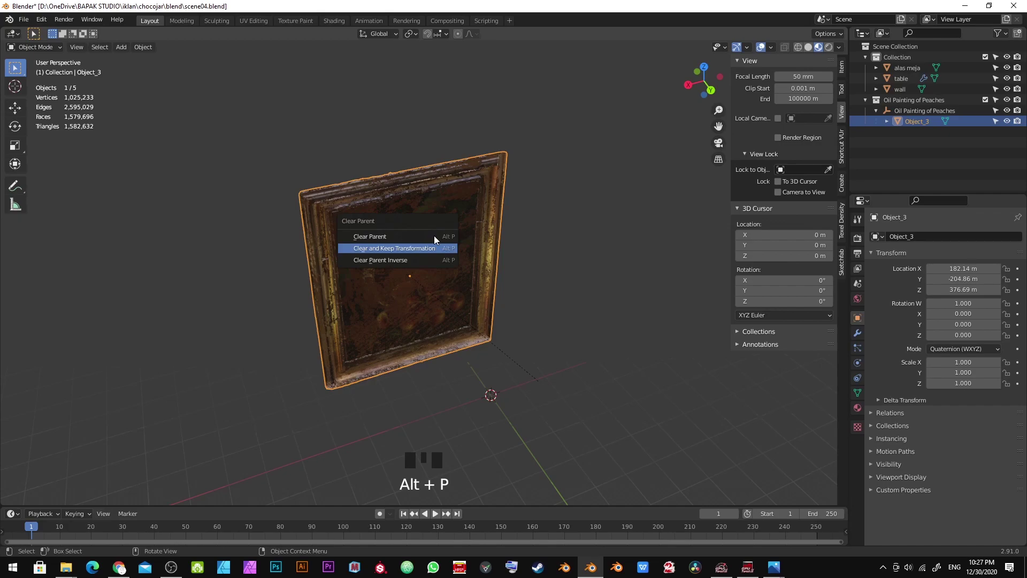
key("Return")
- Delete the leftover empty and rename the mesh 'Oil Painting of Peaches'
left_click(933, 124)
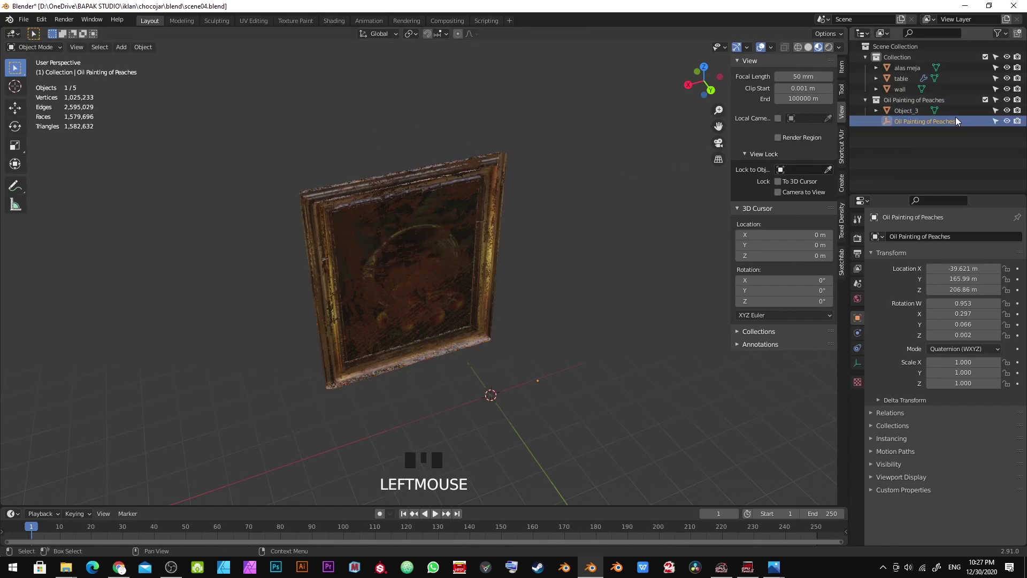
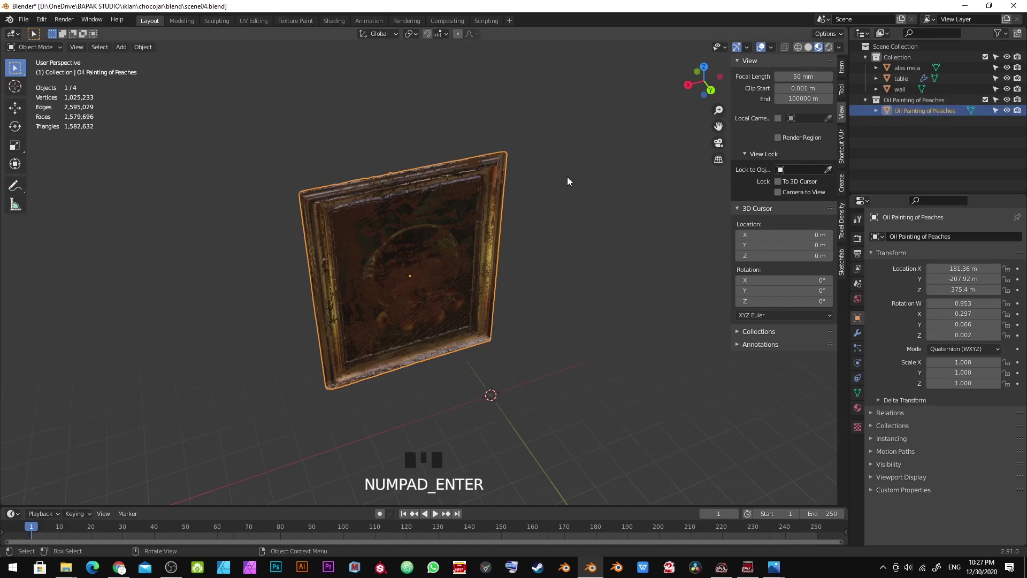
left_click(403, 225)
left_click(413, 259)
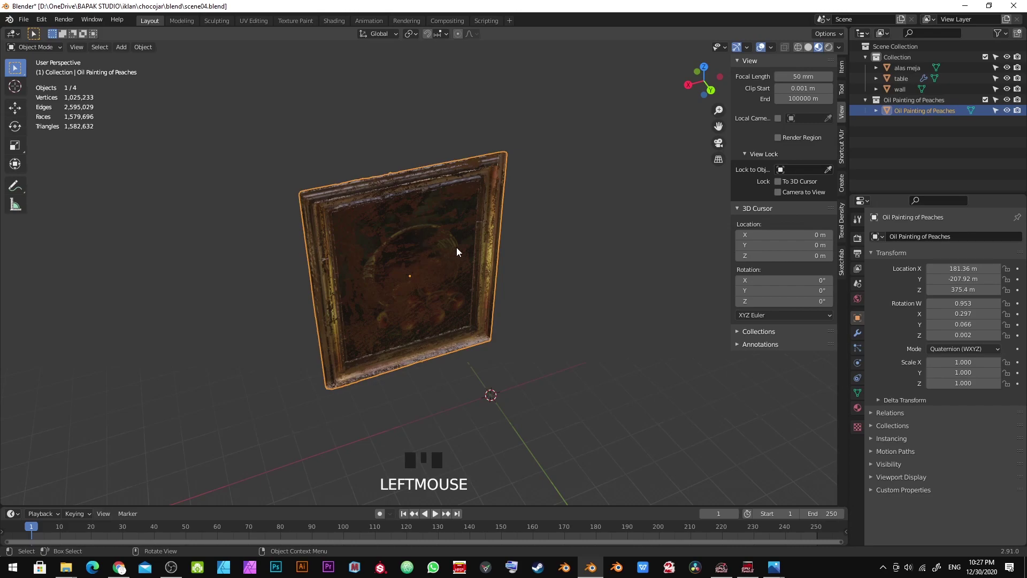
- Reset the painting to the world origin and scale it down to about 0.007
key("alt+g")
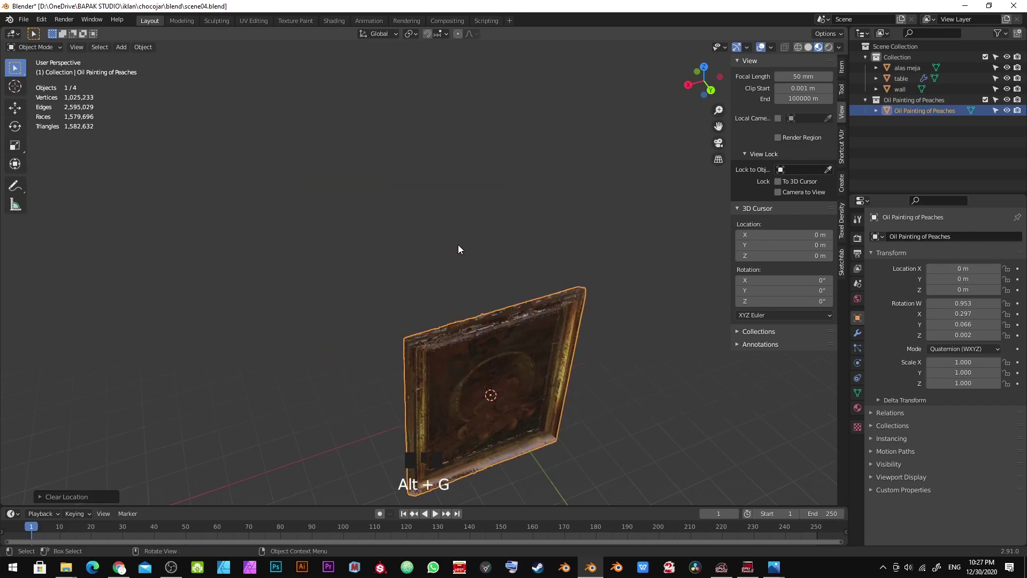
key("KP_Decimal")
scroll("up", 3)
left_click_drag(533, 197, 590, 131)
- Move and rotate the painting to hang on the wall above the patterned table
key("s")
left_click(449, 253)
key("KP_Decimal")
scroll("up", 3)
key("s")
left_click(440, 265)
scroll("up", 3)
key("s")
left_click(447, 252)
scroll("up", 3)
middle_click(474, 275)
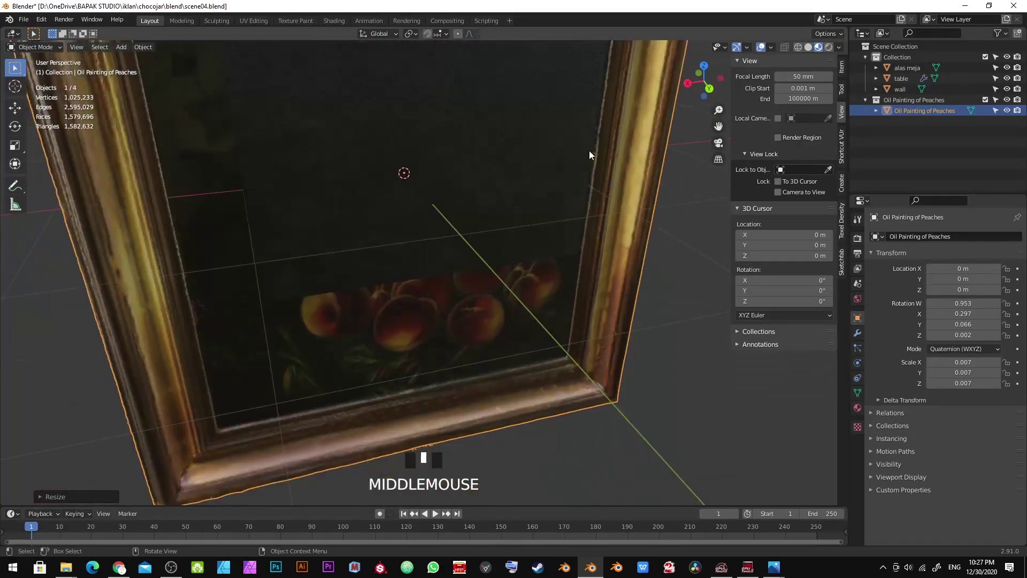
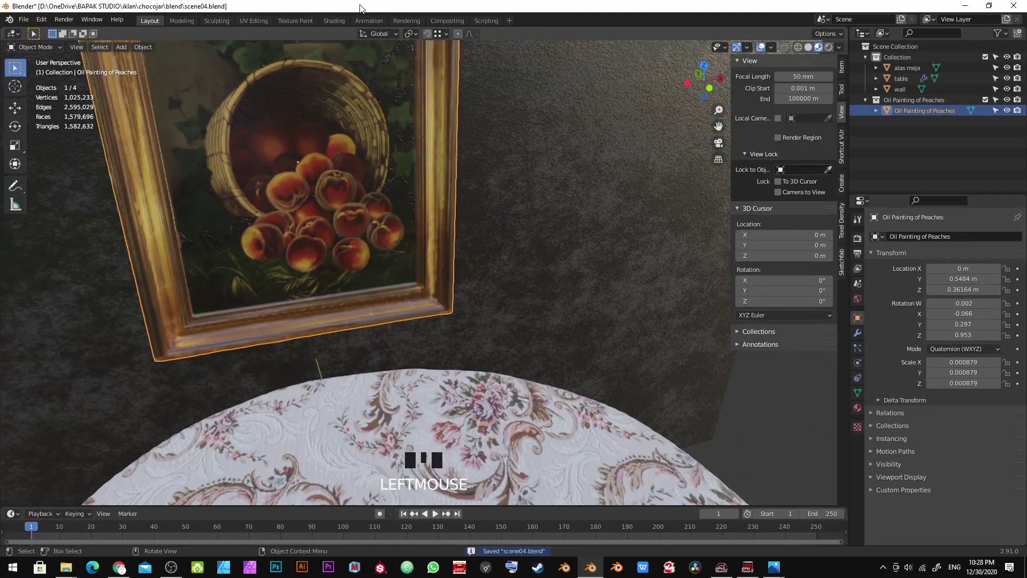
left_click(340, 24)
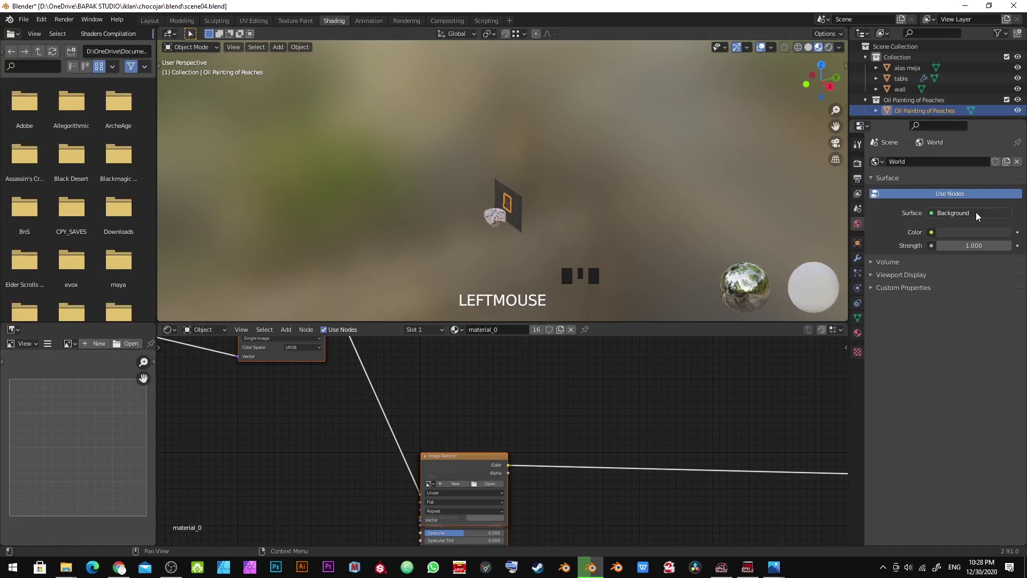
scroll("down", 3)
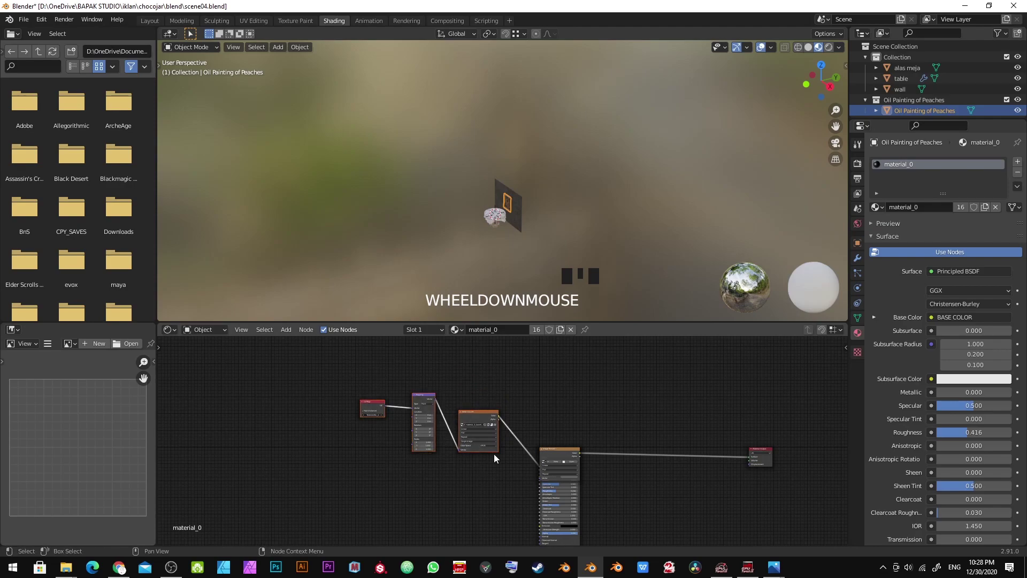
left_click(553, 388)
key("x")
left_click_drag(552, 388, 556, 207)
scroll("up", 3)
key("alt+a")
left_click_drag(501, 247, 471, 186)
scroll("up", 3)
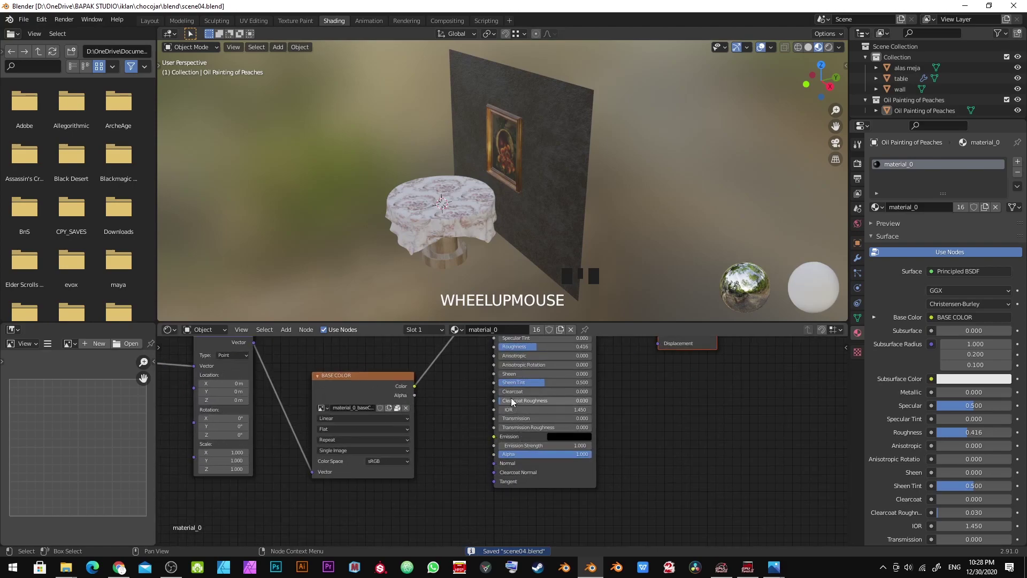
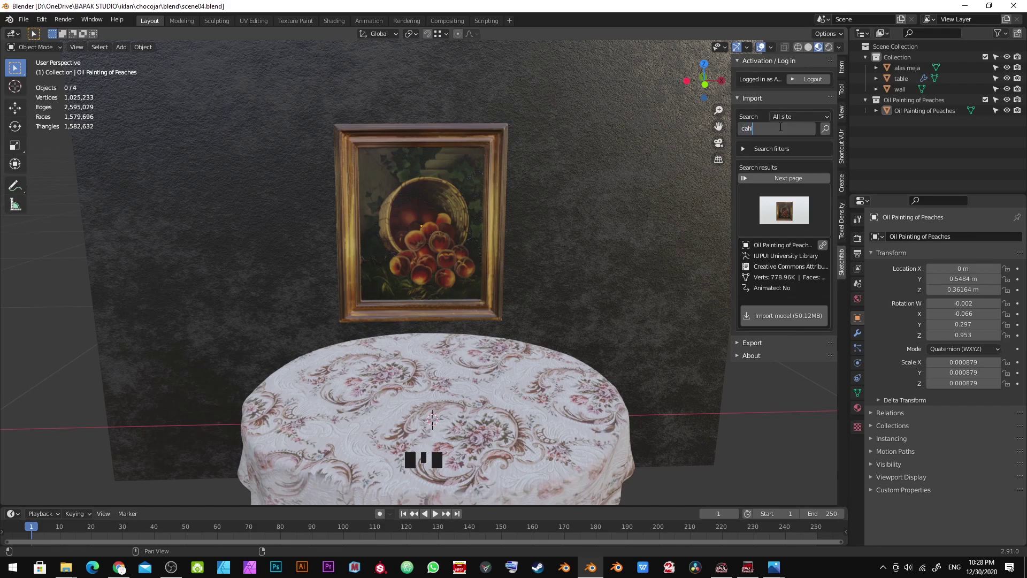
- Search Sketchfab for 'chair' and import the Side Chair model as Object_5
key("BackSpace")
key("Return")
left_click_drag(795, 214, 727, 268)
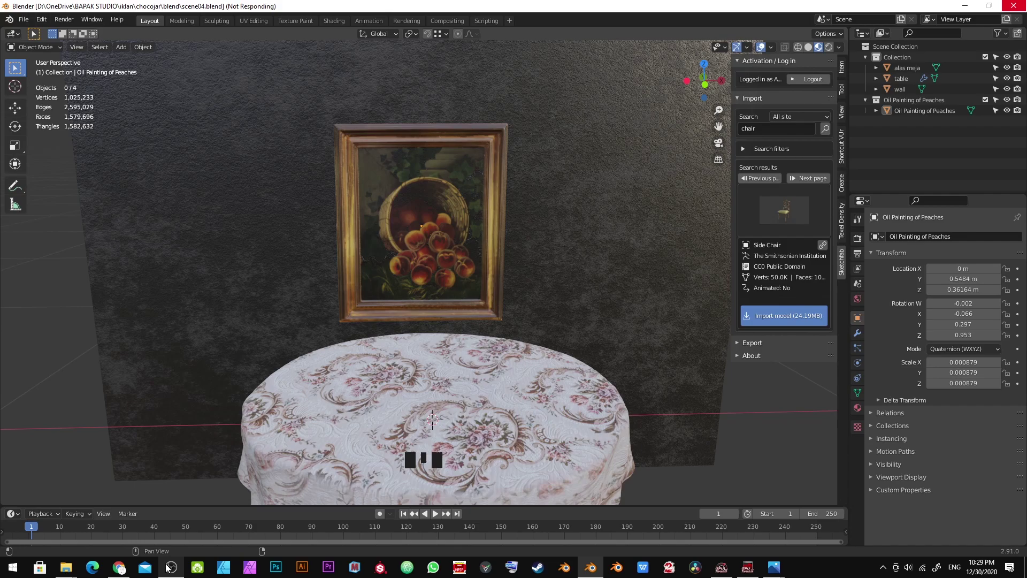
scroll("down", 3)
left_click_drag(523, 314, 471, 290)
scroll("up", 3)
left_click_drag(492, 274, 909, 150)
left_click(910, 150)
- Select the Side Chair's parts and join them into a single object
left_click(917, 163)
left_click(915, 152)
left_click(413, 265)
key("ctrl+j")
left_click(508, 276)
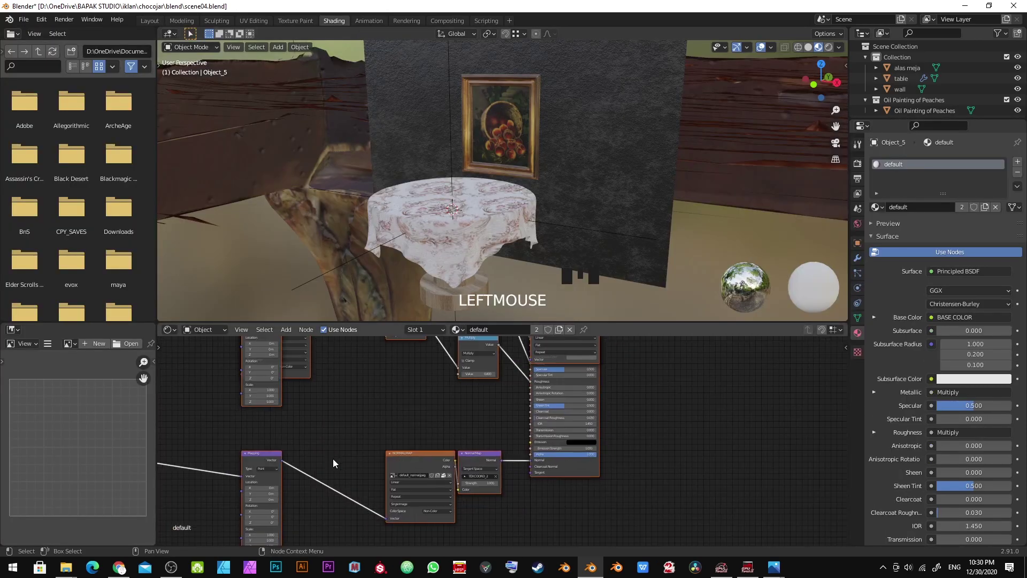
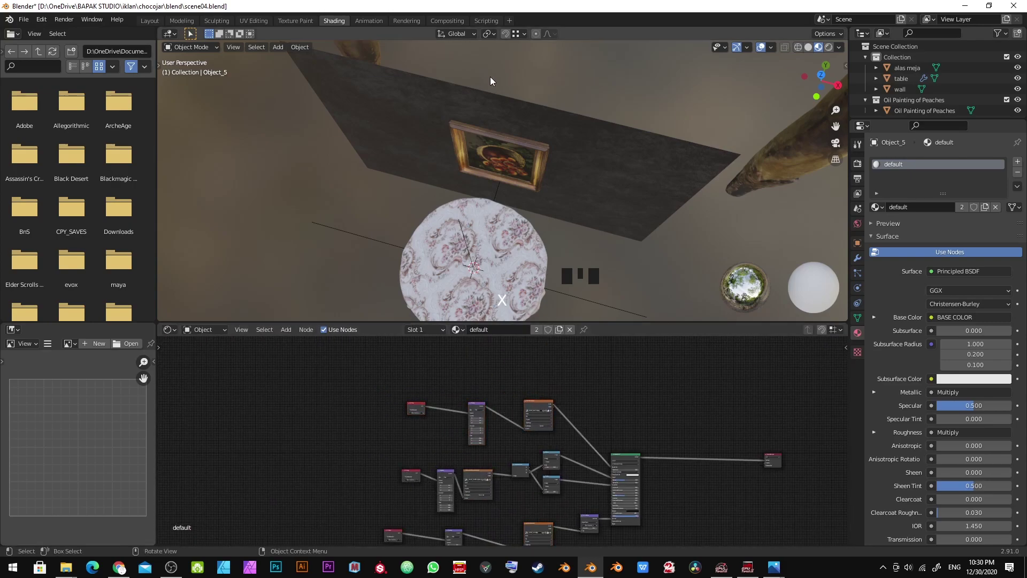
- In the Layout workspace set the chair's origin, save the scene and begin renaming the Side Chair entry
left_click(148, 24)
scroll("down", 3)
middle_click(500, 294)
key("alt+a")
scroll("up", 3)
left_click_drag(479, 261, 494, 254)
left_click(495, 253)
left_click_drag(411, 271, 399, 239)
key("Return")
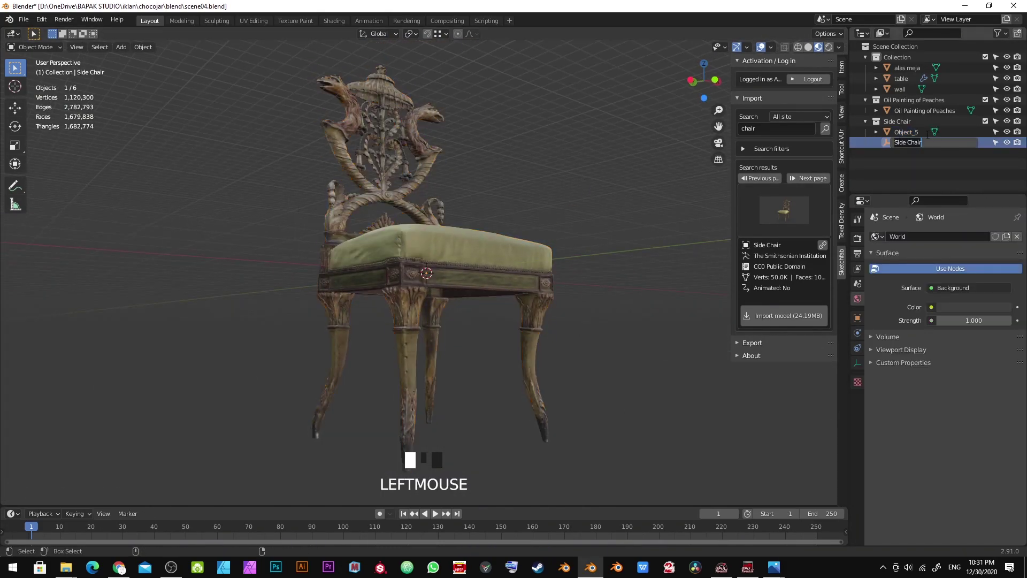
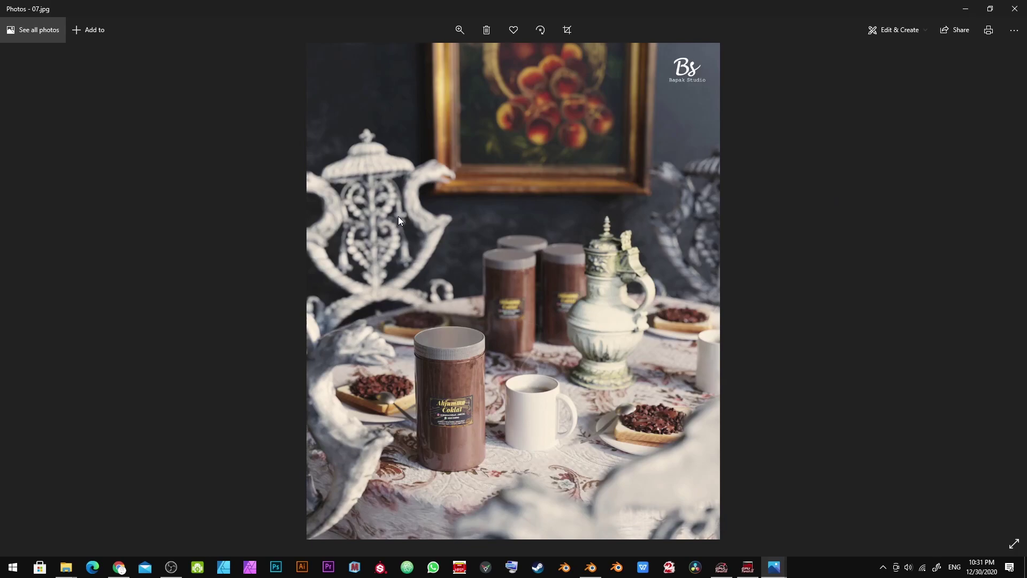
- Return from the reference photo to Blender and select the chair's default material for shading
scroll("up", 3)
left_click_drag(377, 255, 399, 242)
scroll("up", 3)
left_click_drag(383, 231, 361, 199)
scroll("down", 3)
left_click(398, 209)
- Whiten the chair's base colour through a Hue Saturation Value node and compare it against the reference
left_click(334, 25)
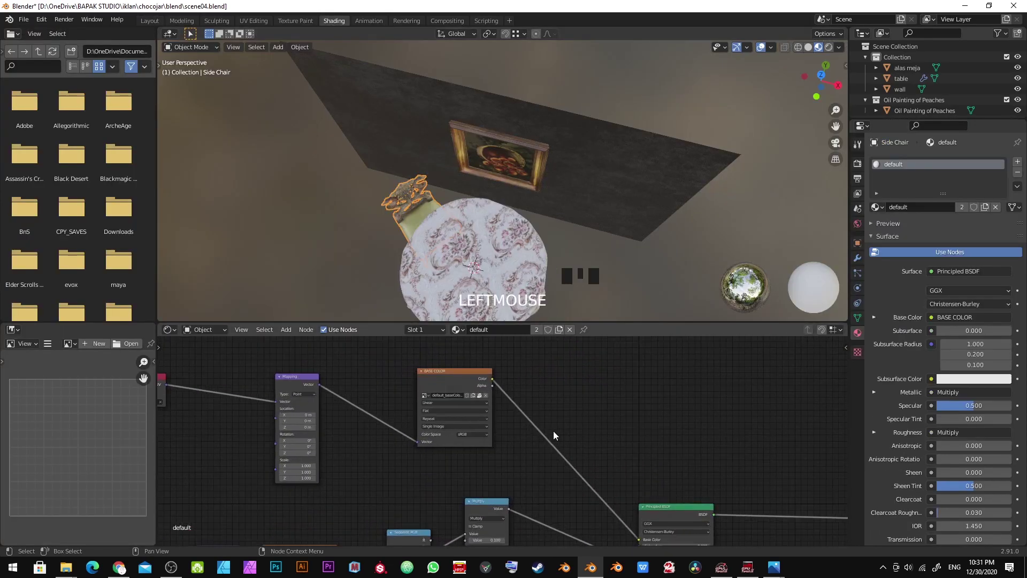
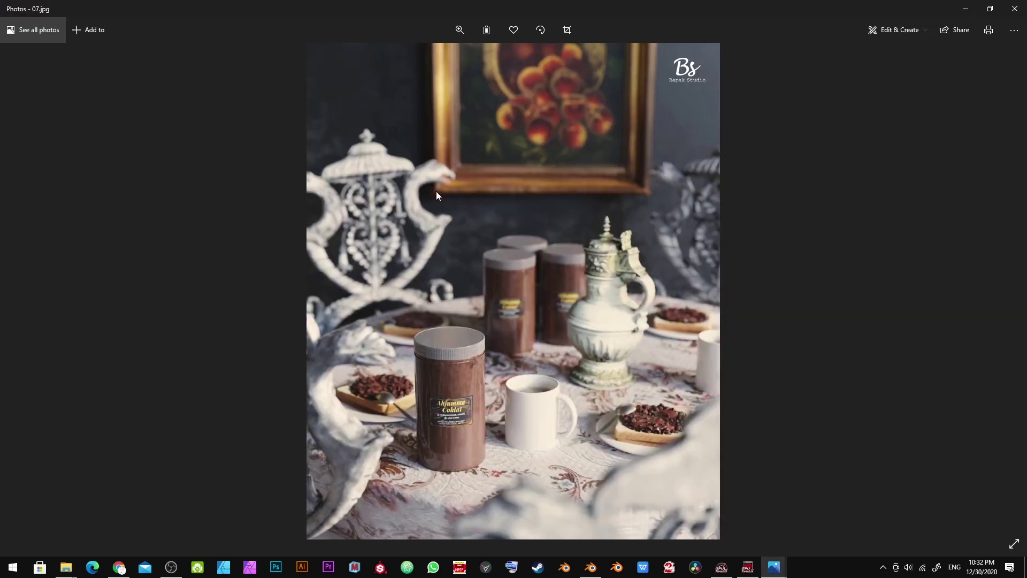
left_click_drag(589, 218, 483, 202)
scroll("up", 3)
scroll("down", 3)
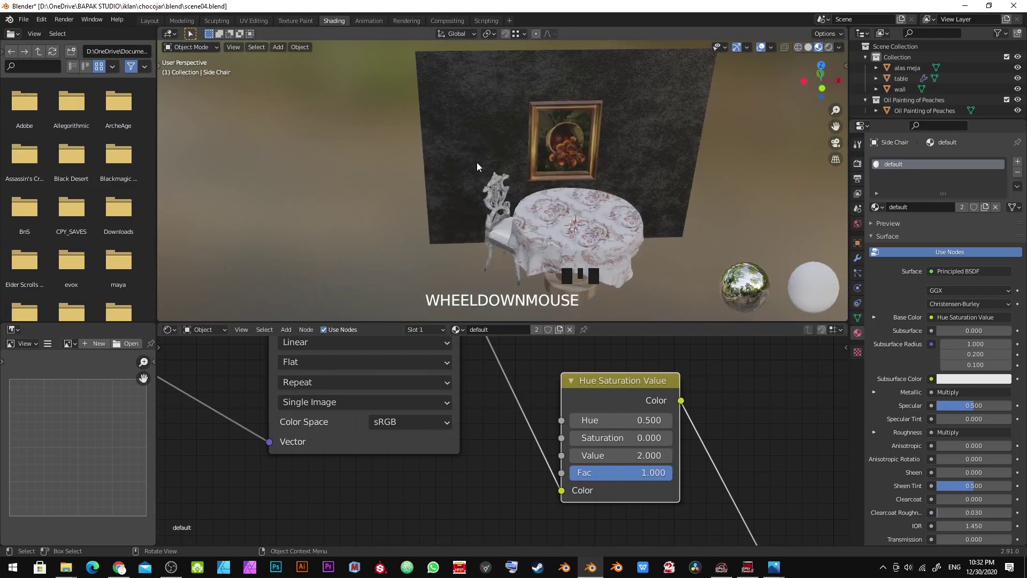
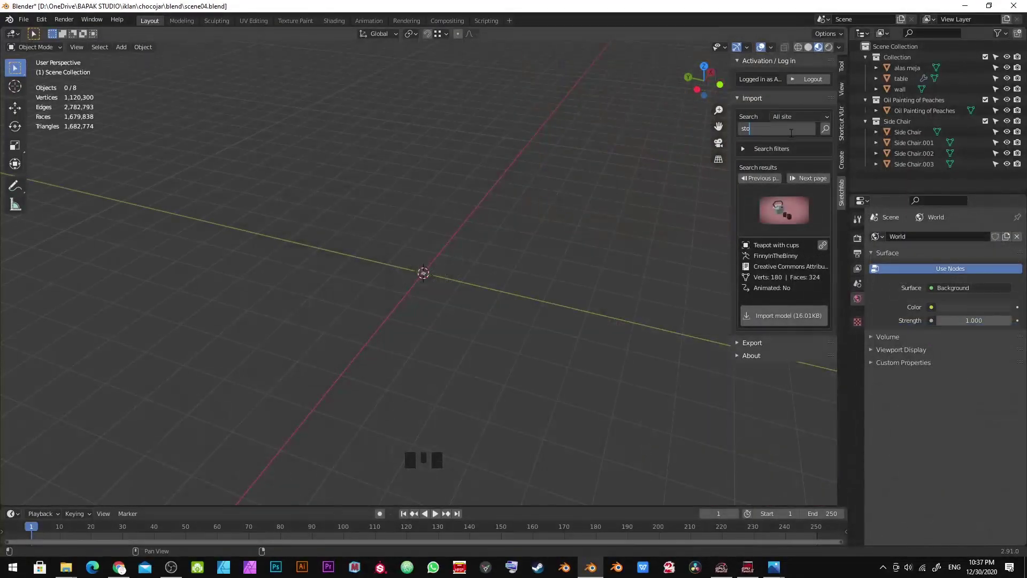
- Search Sketchfab for 'stoneware jug' and import the Salt-Glazed Stoneware Jug model
left_click(793, 137)
key("Return")
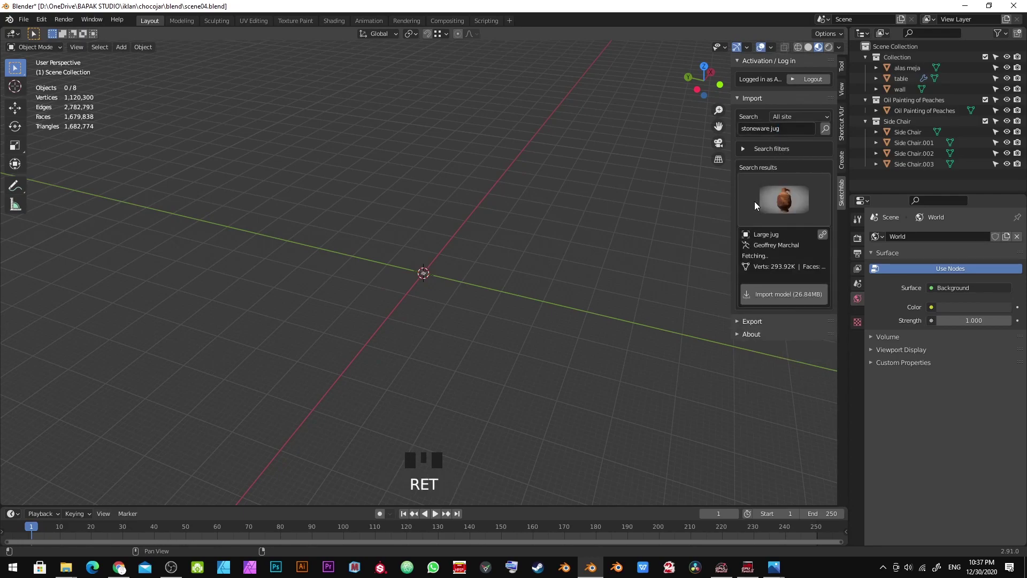
left_click(757, 204)
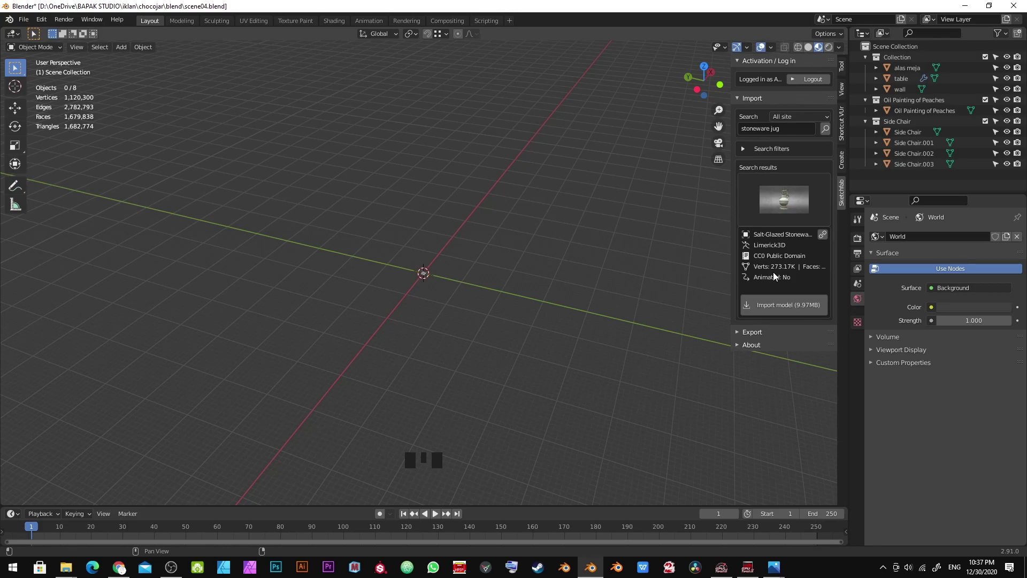
scroll("up", 3)
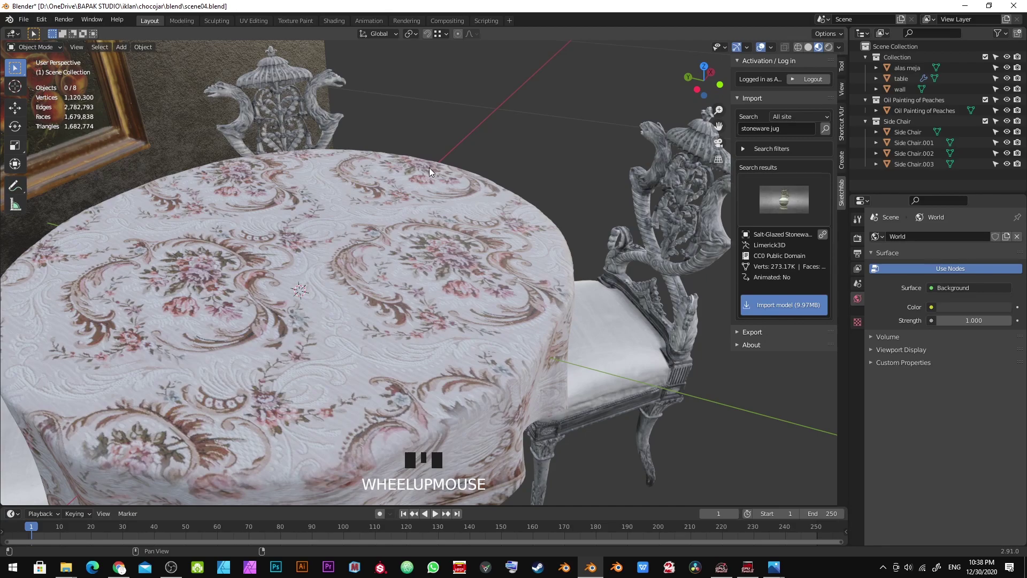
scroll("down", 3)
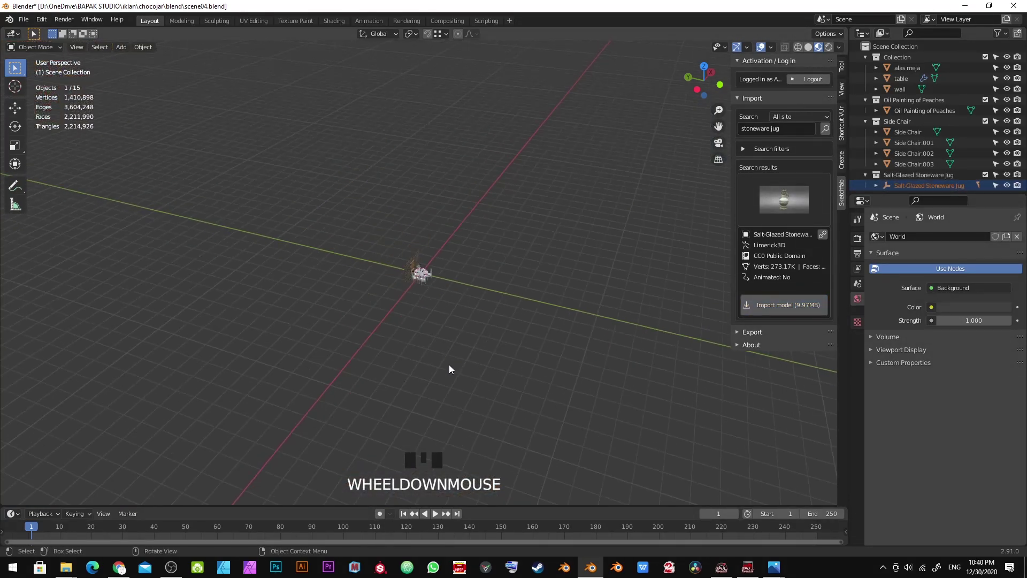
- Select the imported stoneware jug and frame it in the viewport
left_click(331, 200)
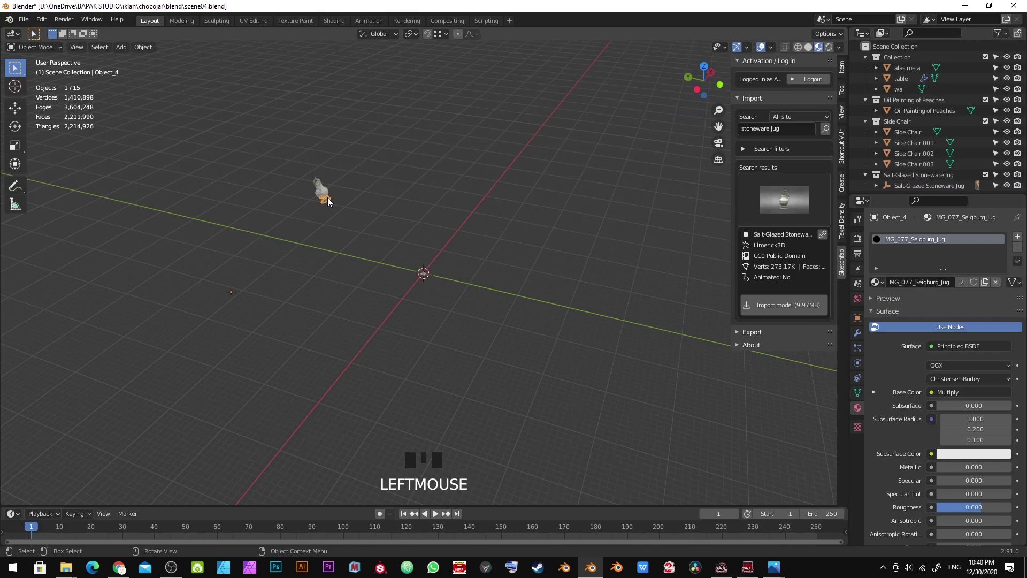
key("KP_Decimal")
scroll("down", 3)
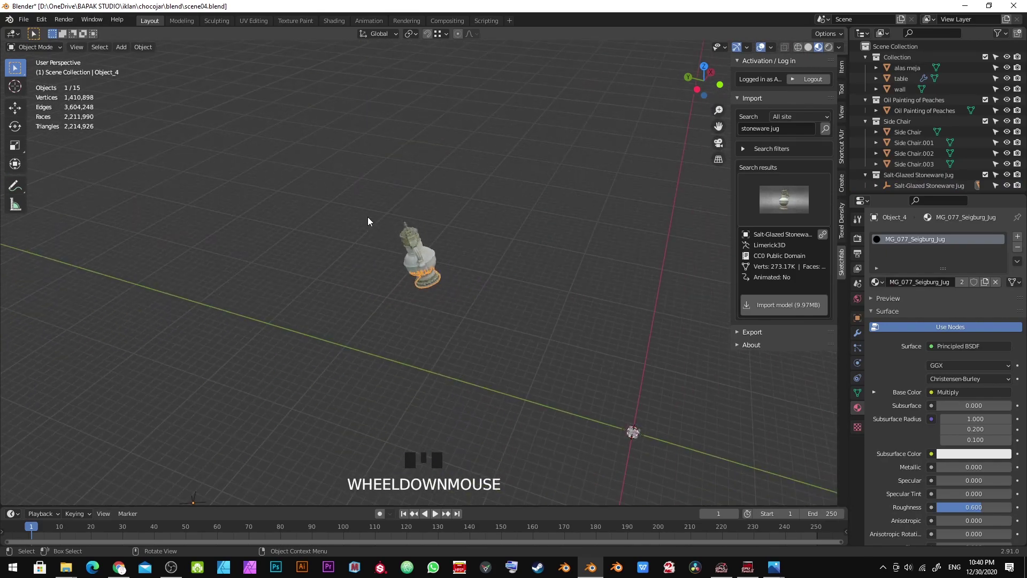
scroll("down", 3)
left_click_drag(349, 240, 428, 240)
scroll("up", 3)
scroll("down", 3)
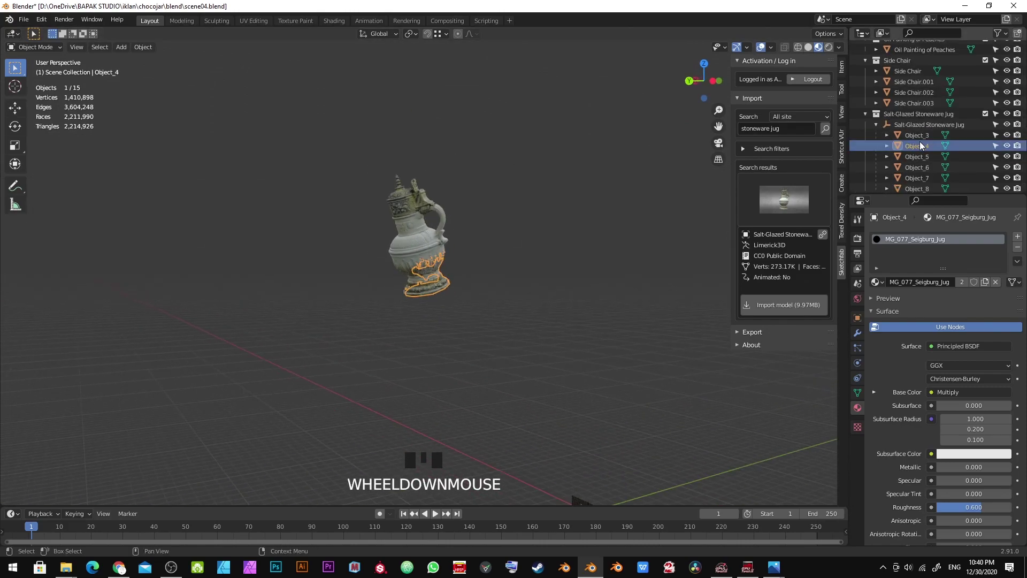
- Join Object_3 through Object_8 into a single jug Object_3 and enter Edit Mode
left_click(923, 138)
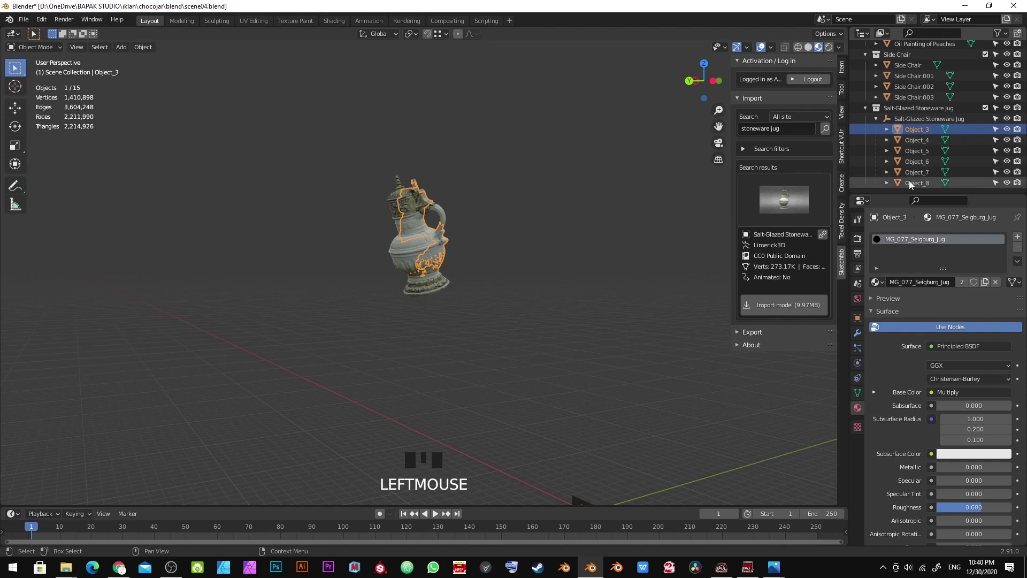
left_click(912, 186)
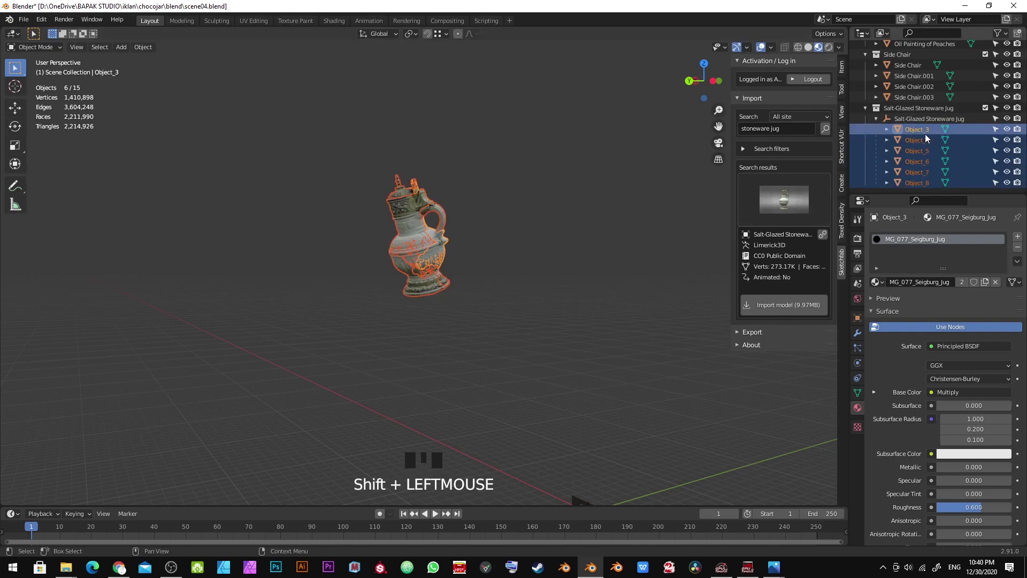
scroll("up", 3)
key("ctrl+j")
scroll("up", 3)
scroll("down", 3)
middle_click(471, 225)
scroll("up", 3)
key("a")
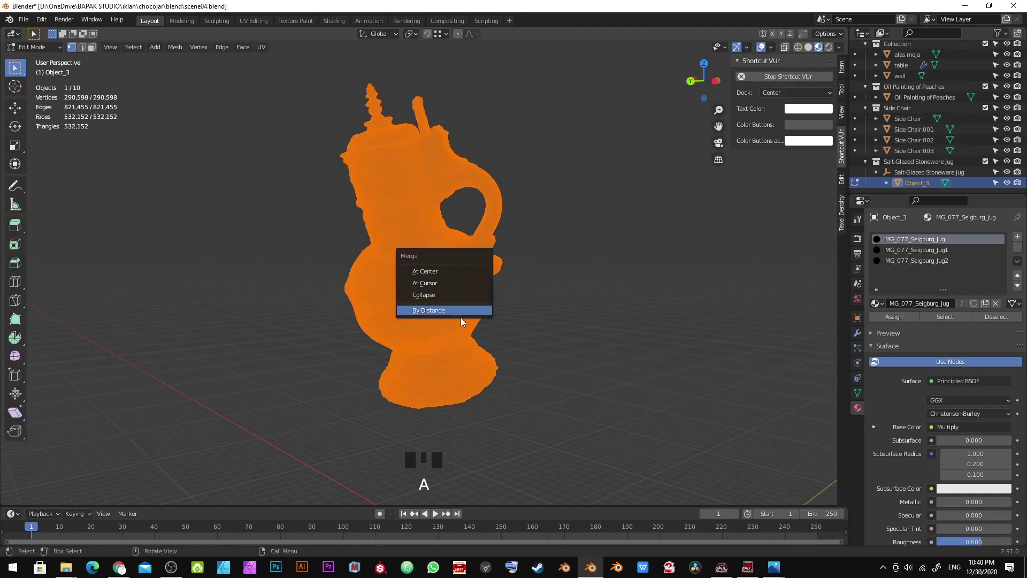
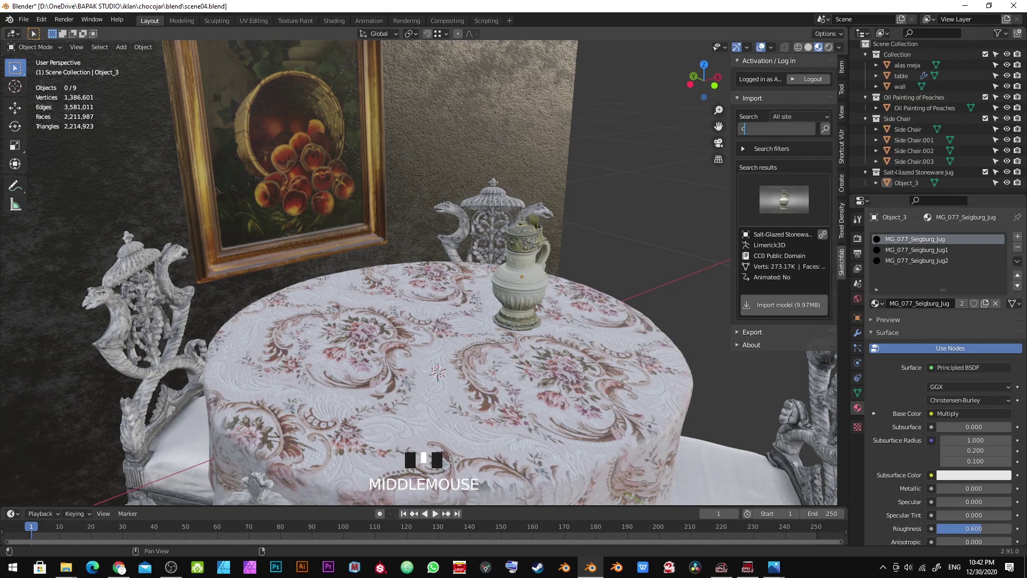
- Search Sketchfab for 'coffee mug' and import the Coffee Mug model into the scene
key("e")
key("Return")
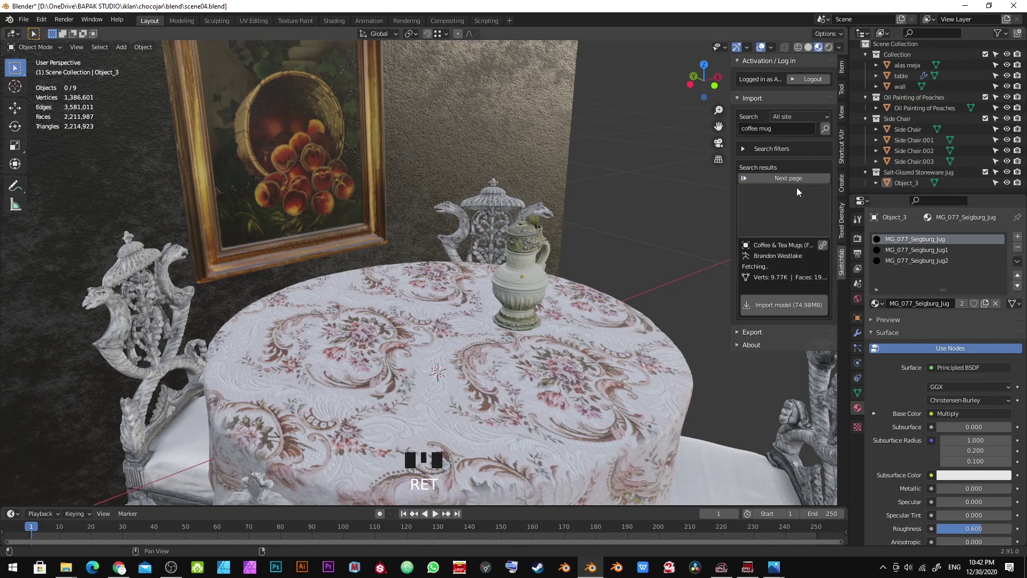
left_click_drag(800, 191, 780, 303)
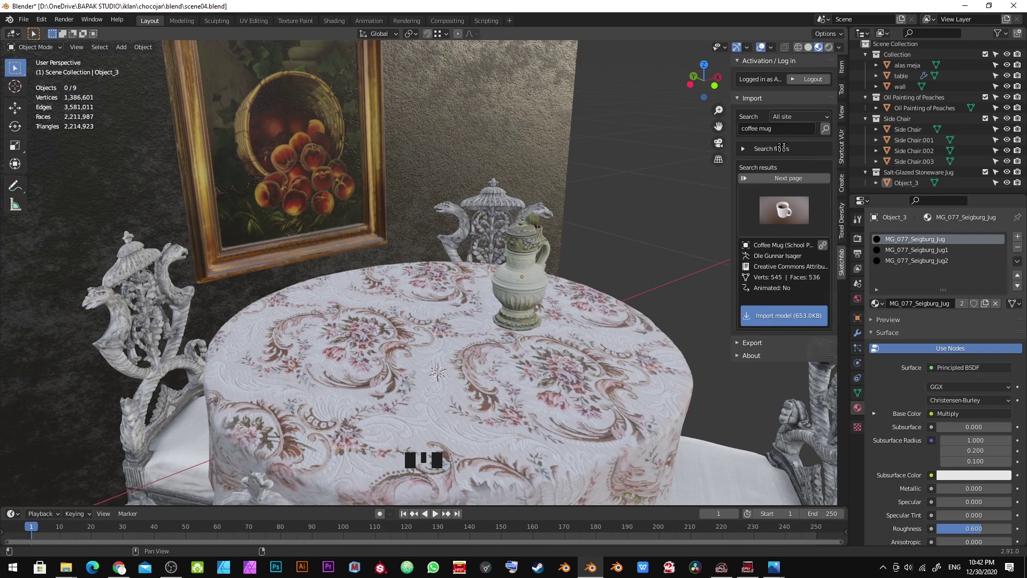
left_click(785, 150)
- Frame the imported mug in the viewport and grab it into place near the table
scroll("down", 3)
scroll("up", 3)
scroll("down", 3)
key("x")
scroll("up", 3)
left_click(320, 271)
key("alt+r")
key("KP_Decimal")
scroll("down", 3)
left_click_drag(345, 280, 434, 251)
left_click(435, 251)
key("g")
middle_click(429, 261)
key("g")
scroll("down", 3)
key("g")
left_click_drag(382, 390, 506, 268)
- Join the mug and coffee parts into one object and reset the mug's origin
key("alt+a")
middle_click(497, 278)
scroll("up", 3)
double_click(487, 297)
key("ctrl+j")
left_click(476, 290)
key("alt+g")
key("KP_Decimal")
scroll("down", 3)
middle_click(549, 207)
scroll("up", 3)
right_click(480, 286)
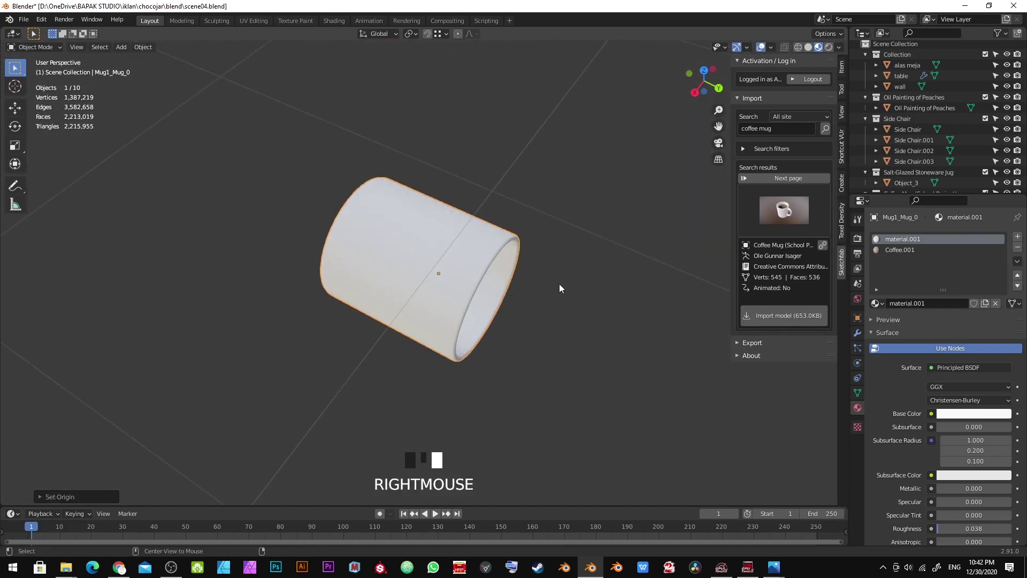
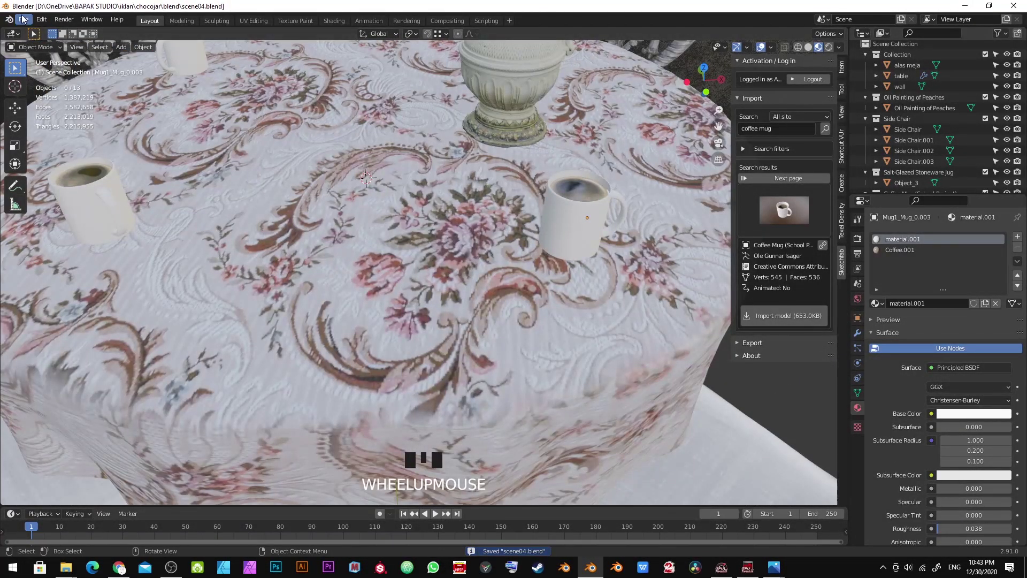
- Orbit over the mugs on the table, then zoom out to view the whole room
left_click_drag(78, 145, 477, 192)
key("Escape")
scroll("down", 3)
left_click_drag(493, 215, 491, 210)
scroll("up", 3)
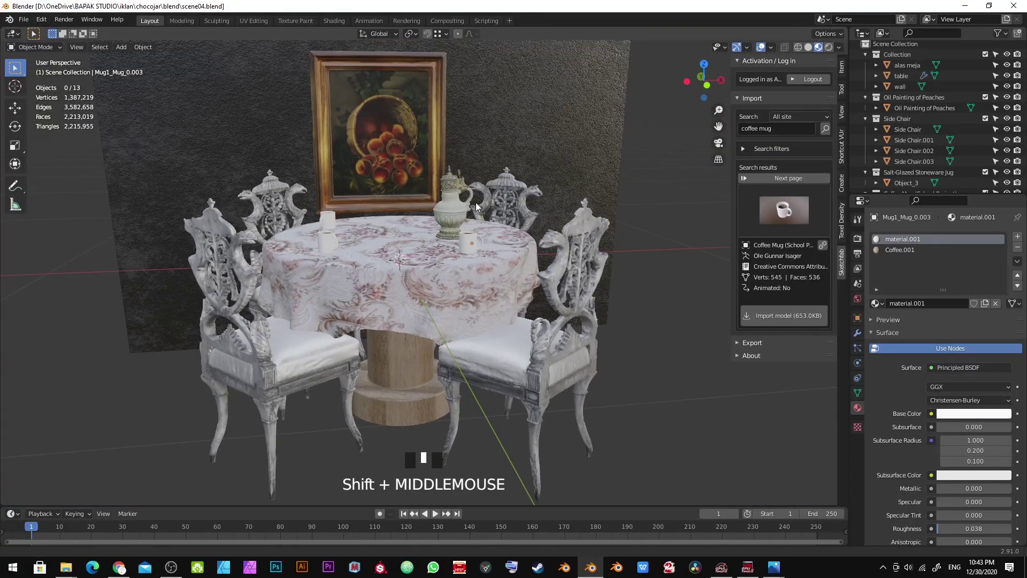